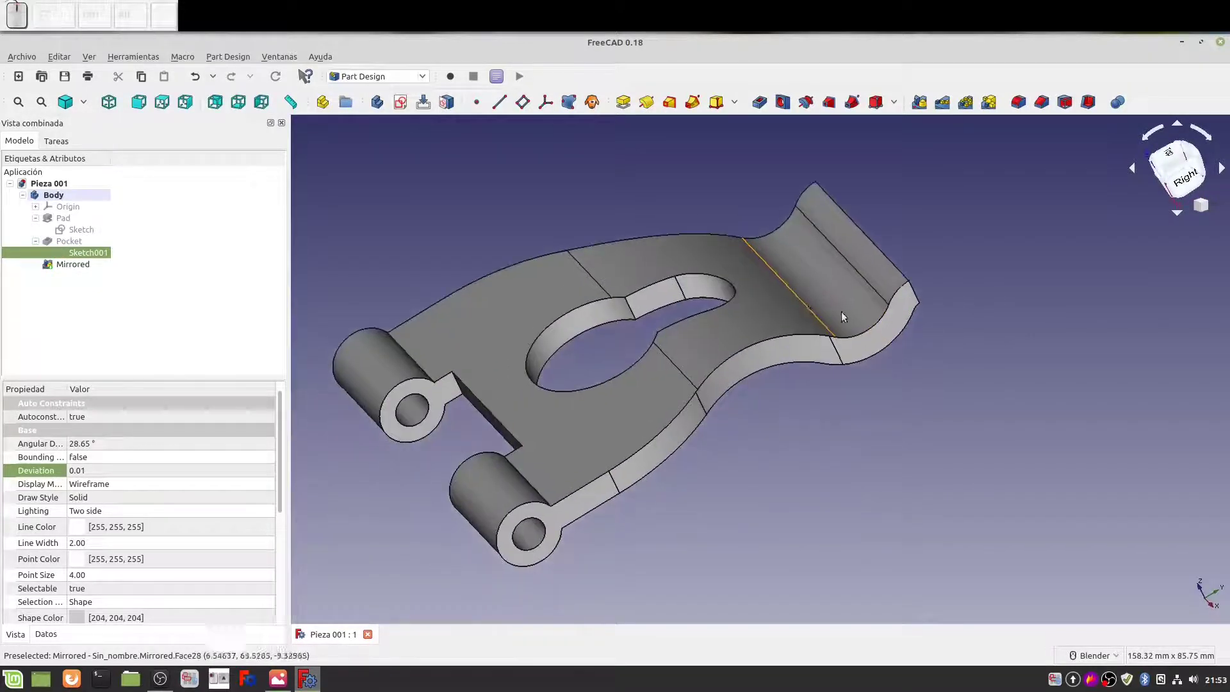
# Check the bracket against its reference drawing and return to the 3D model
pyautogui.click(918, 288)
pyautogui.click(949, 246)
pyautogui.click(287, 679)
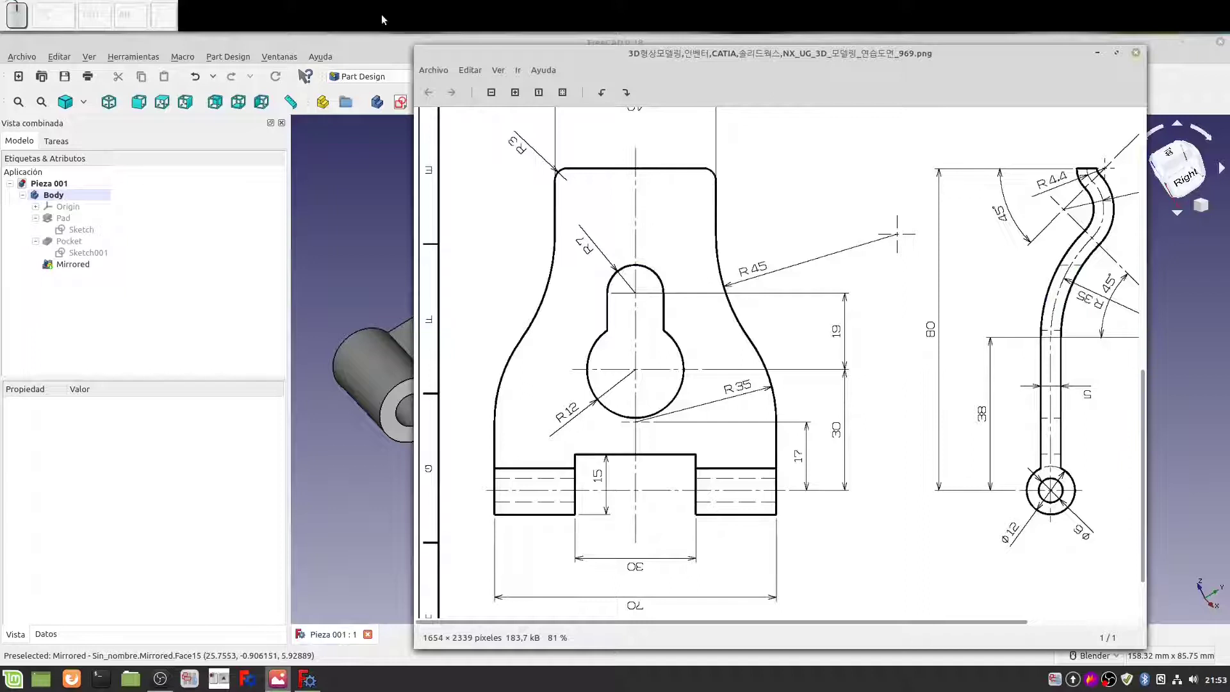
pyautogui.click(372, 41)
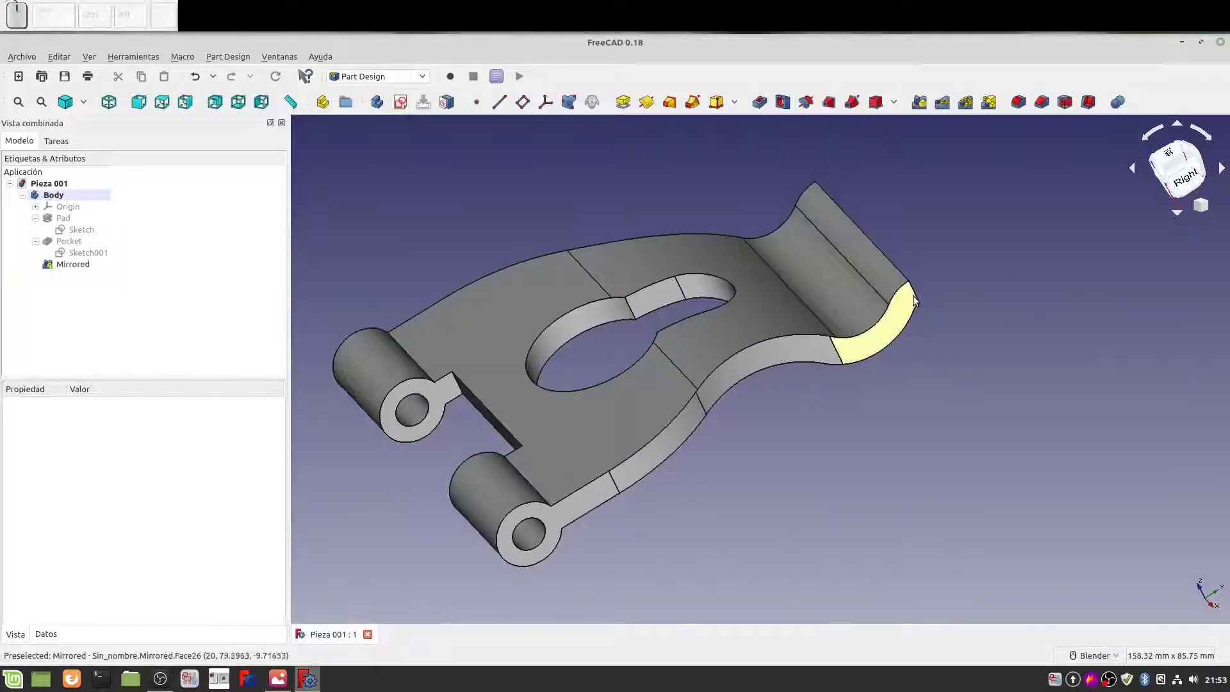
# Select the edge at the curved end of the bracket for filleting
pyautogui.click(918, 290)
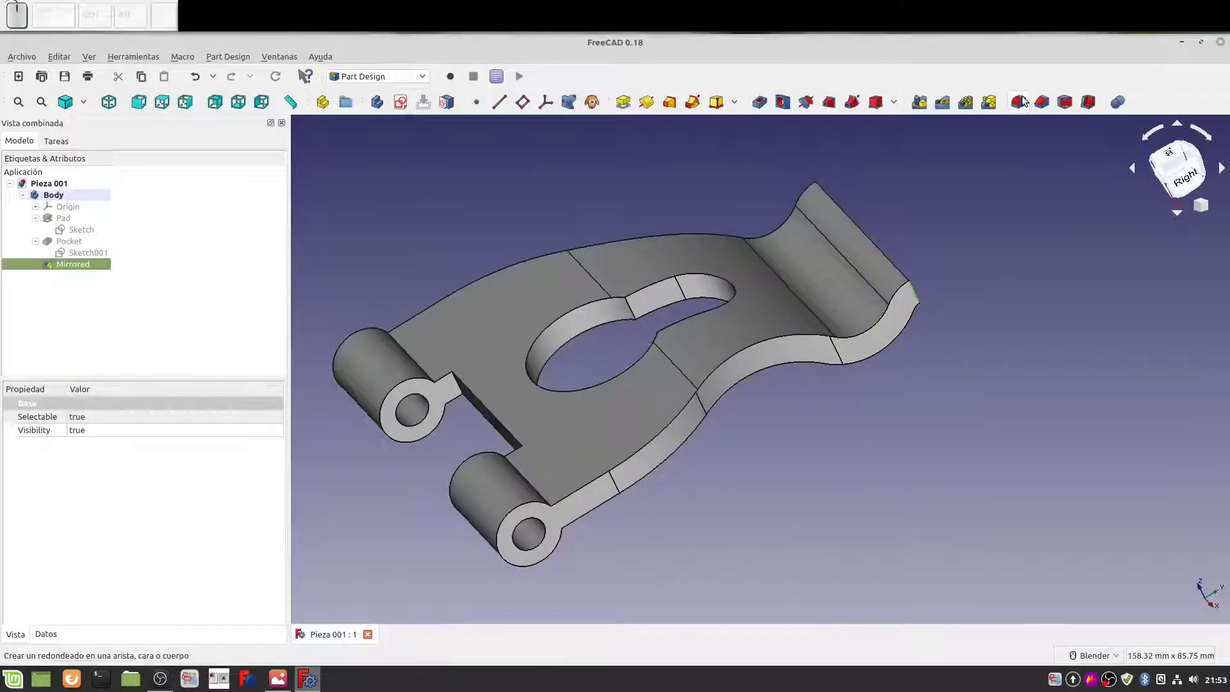
pyautogui.scroll(3)
pyautogui.scroll(3)
pyautogui.scroll(-3)
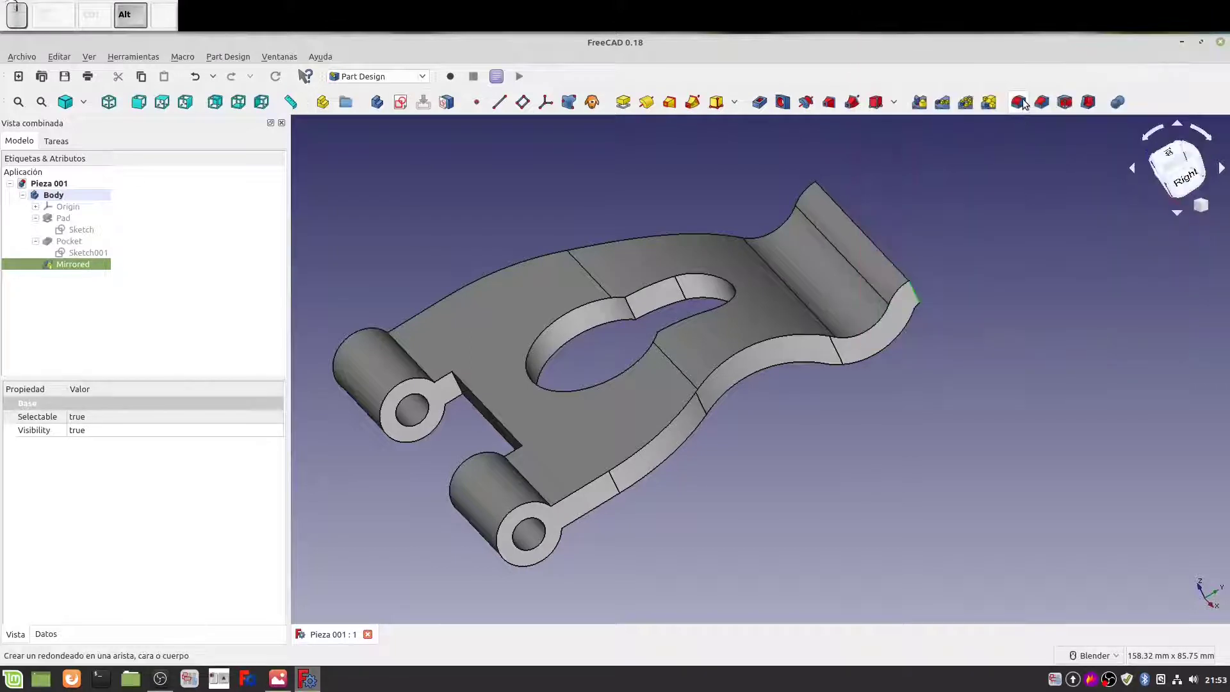
# Fillet the curved-end edge with an adjusted radius
pyautogui.click(1027, 97)
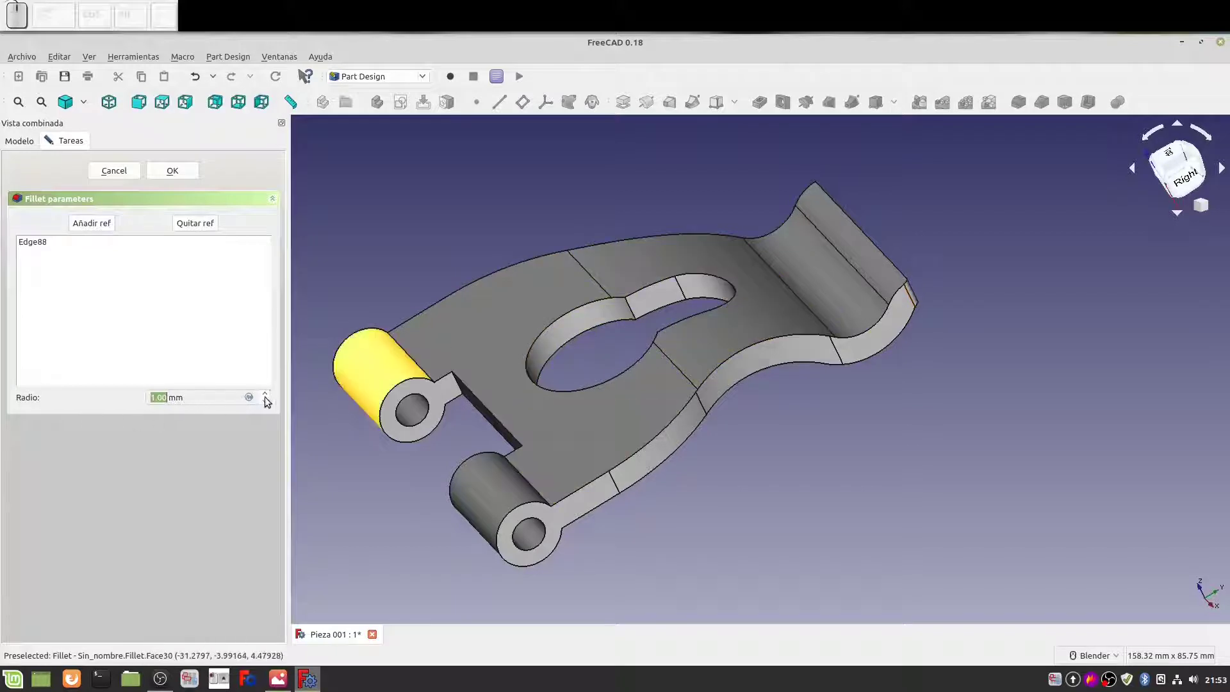
pyautogui.click(267, 398)
pyautogui.click(267, 397)
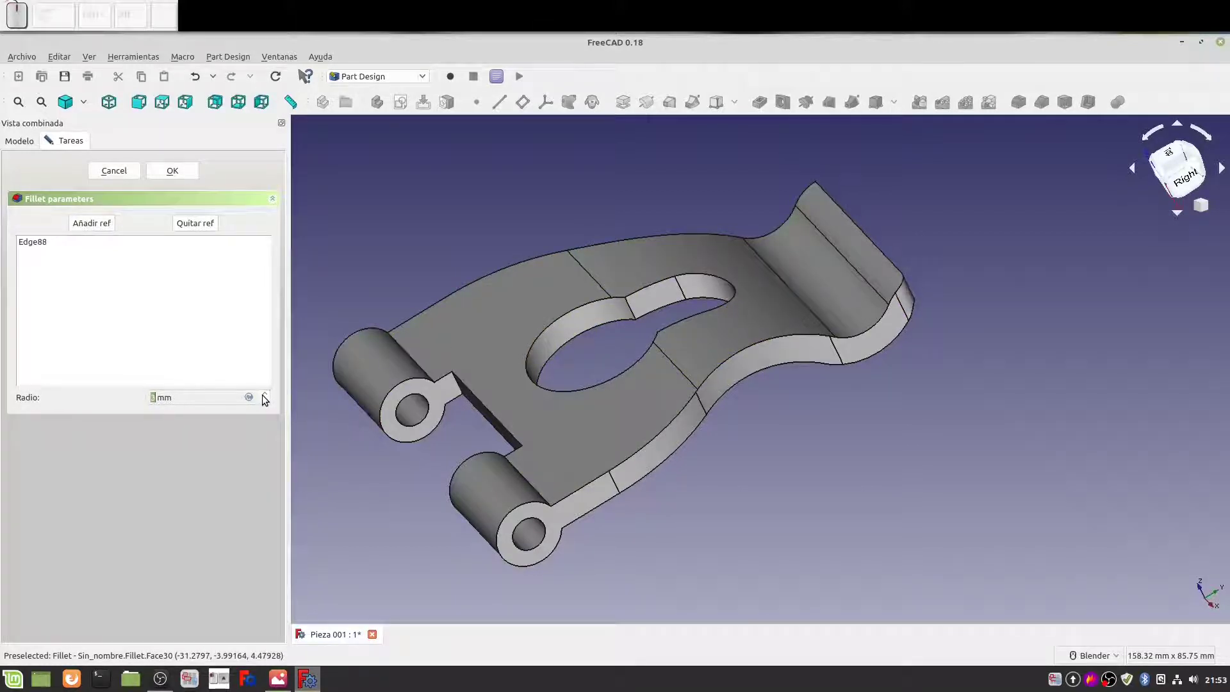
pyautogui.click(186, 170)
# Add a second fillet, Fillet001, on the short edge at the lip's end
pyautogui.moveTo(1070, 413); pyautogui.dragTo(994, 431)
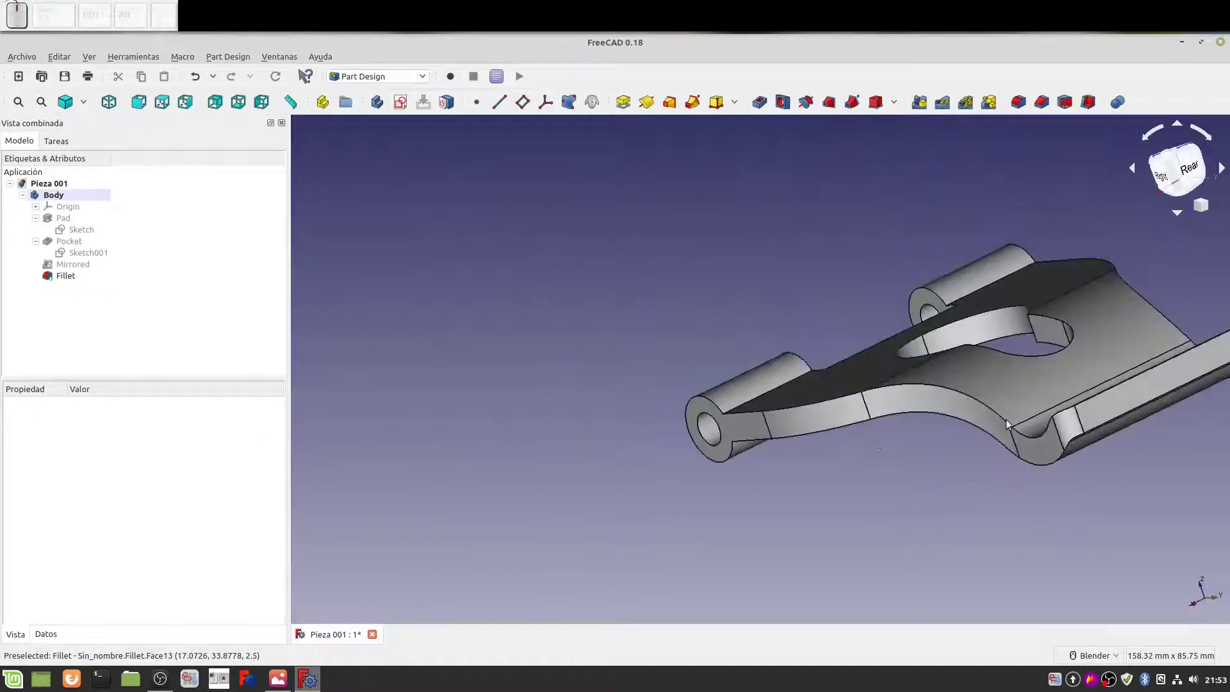
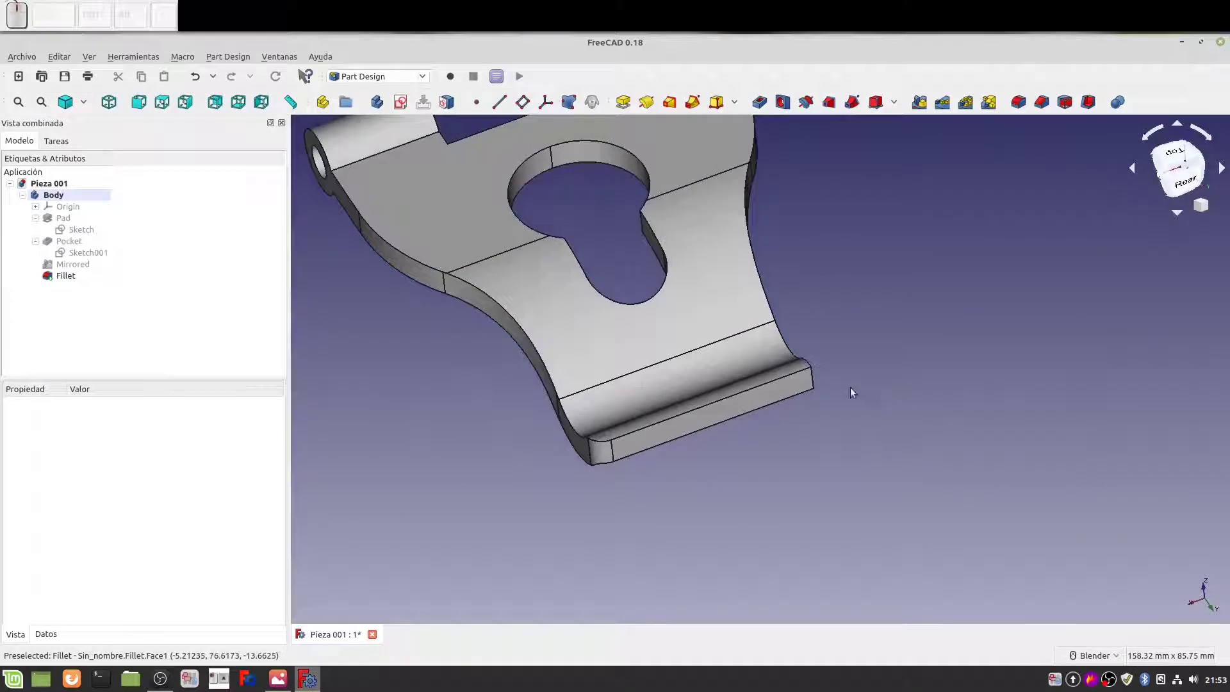
pyautogui.click(817, 381)
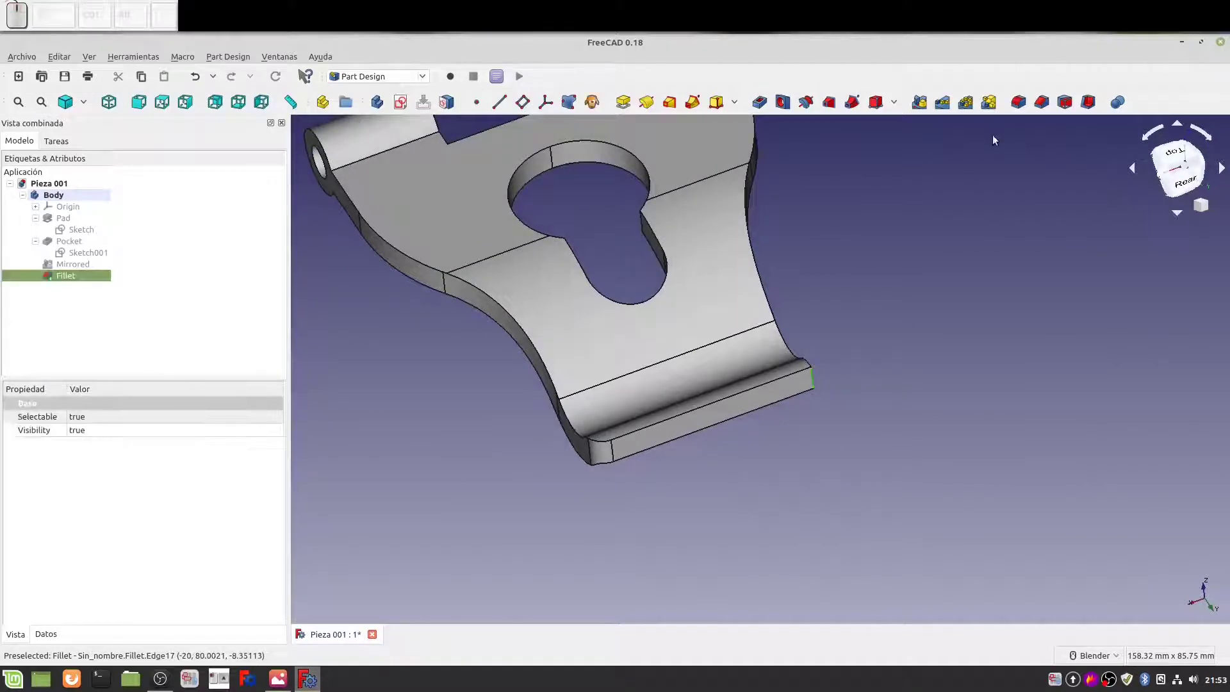
pyautogui.click(1023, 99)
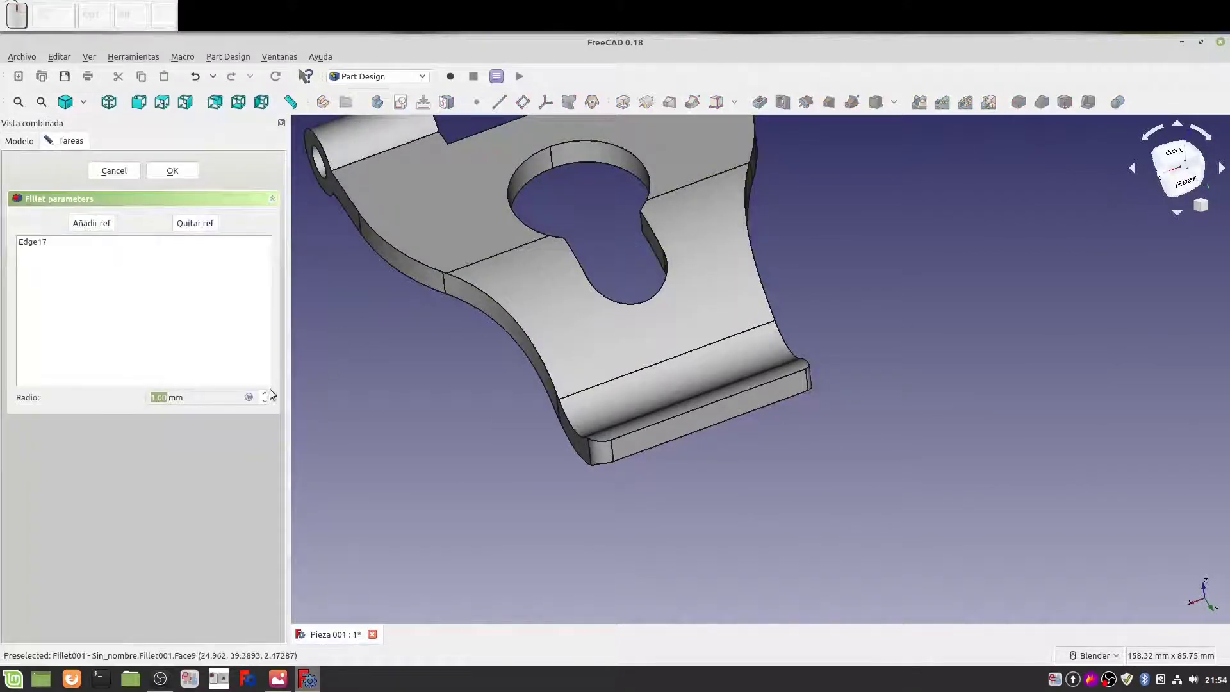
pyautogui.click(274, 395)
pyautogui.click(273, 396)
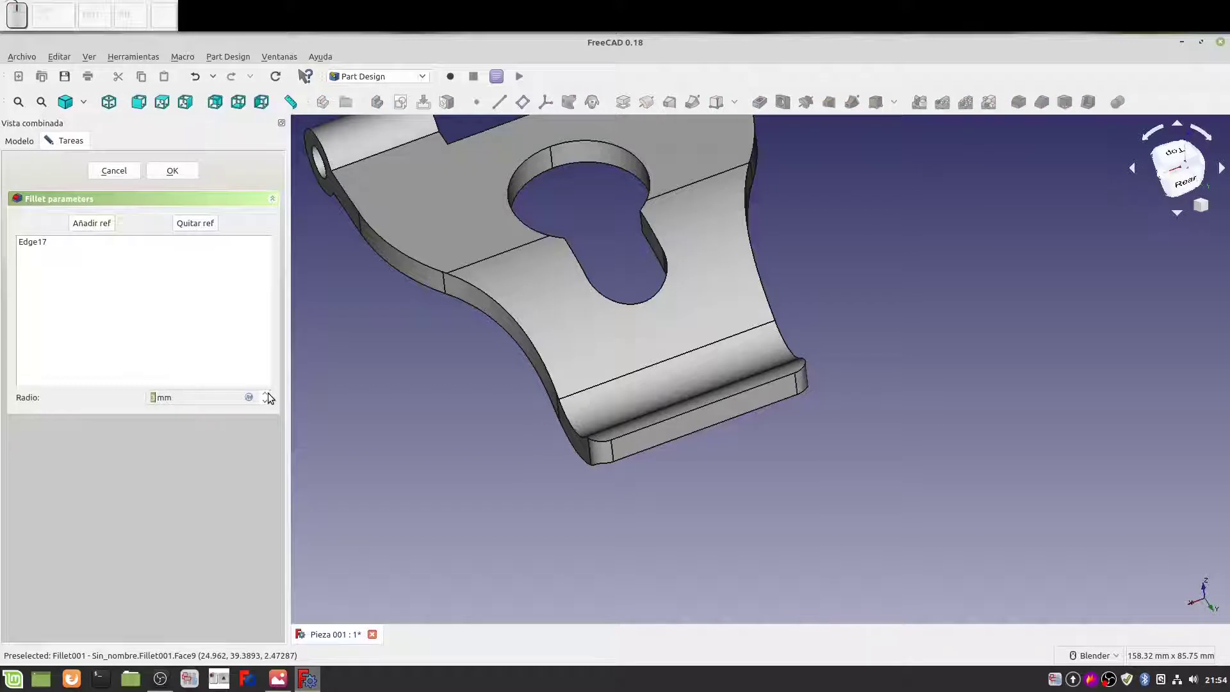
pyautogui.click(173, 174)
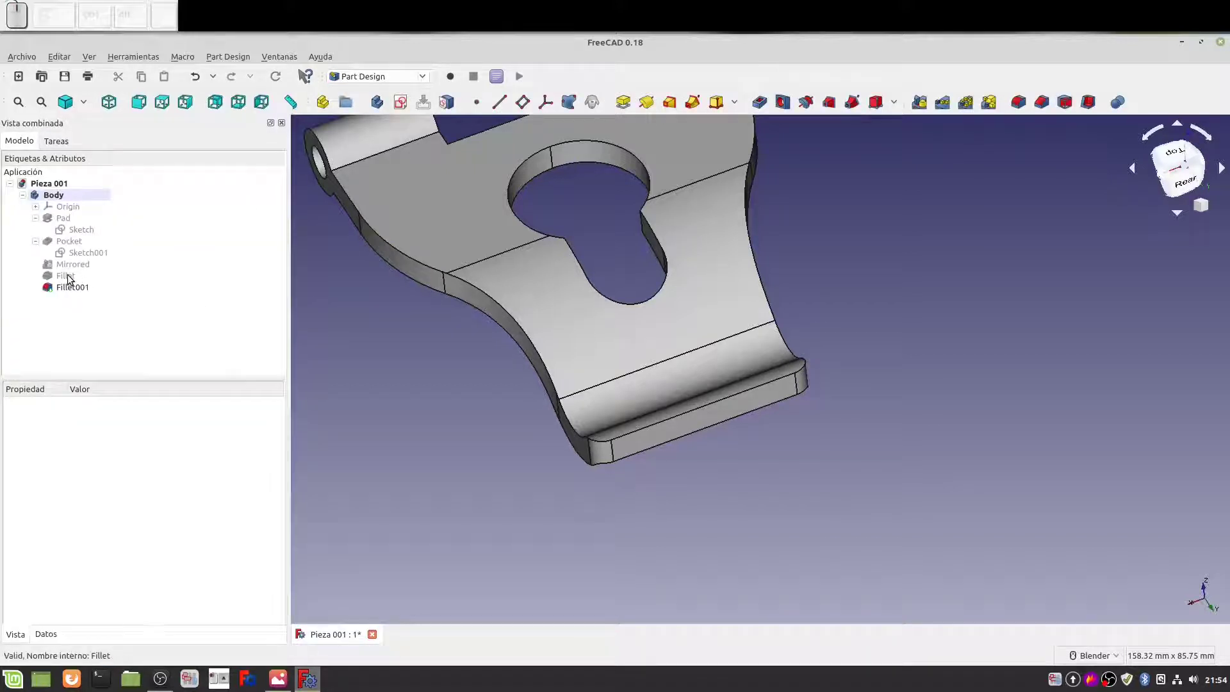
# Delete Fillet001 from the model tree, keeping only the first Fillet feature
pyautogui.click(72, 277)
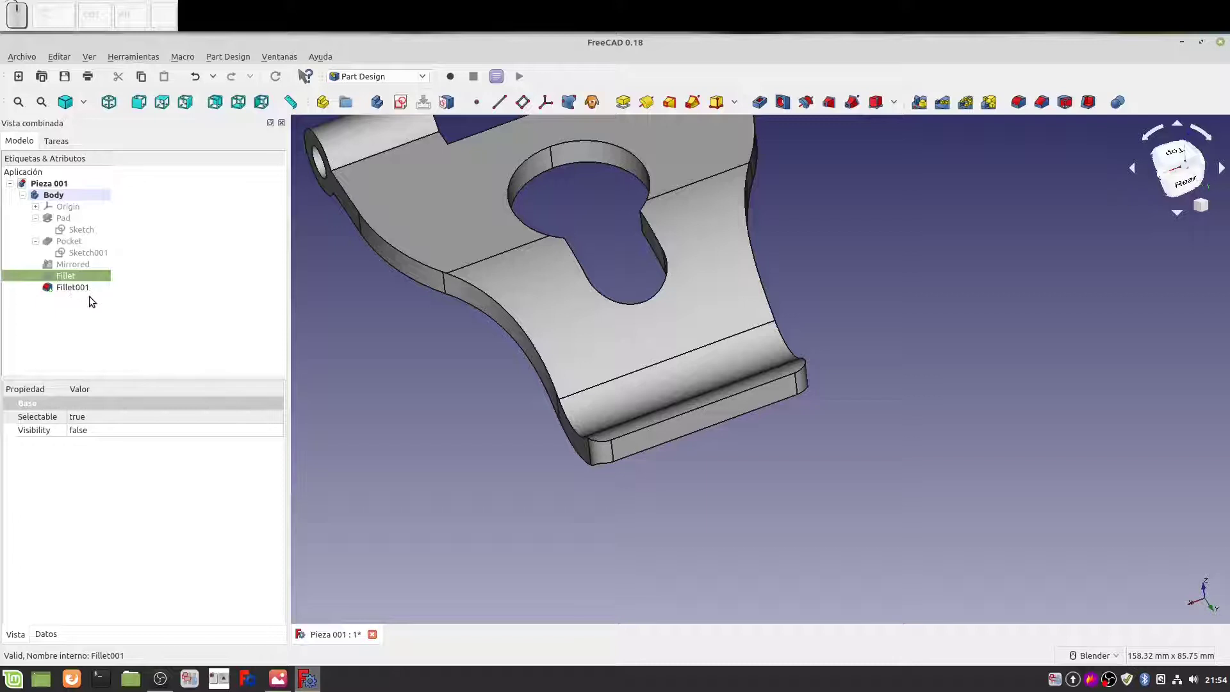
pyautogui.click(82, 289)
pyautogui.click(71, 282)
pyautogui.click(72, 291)
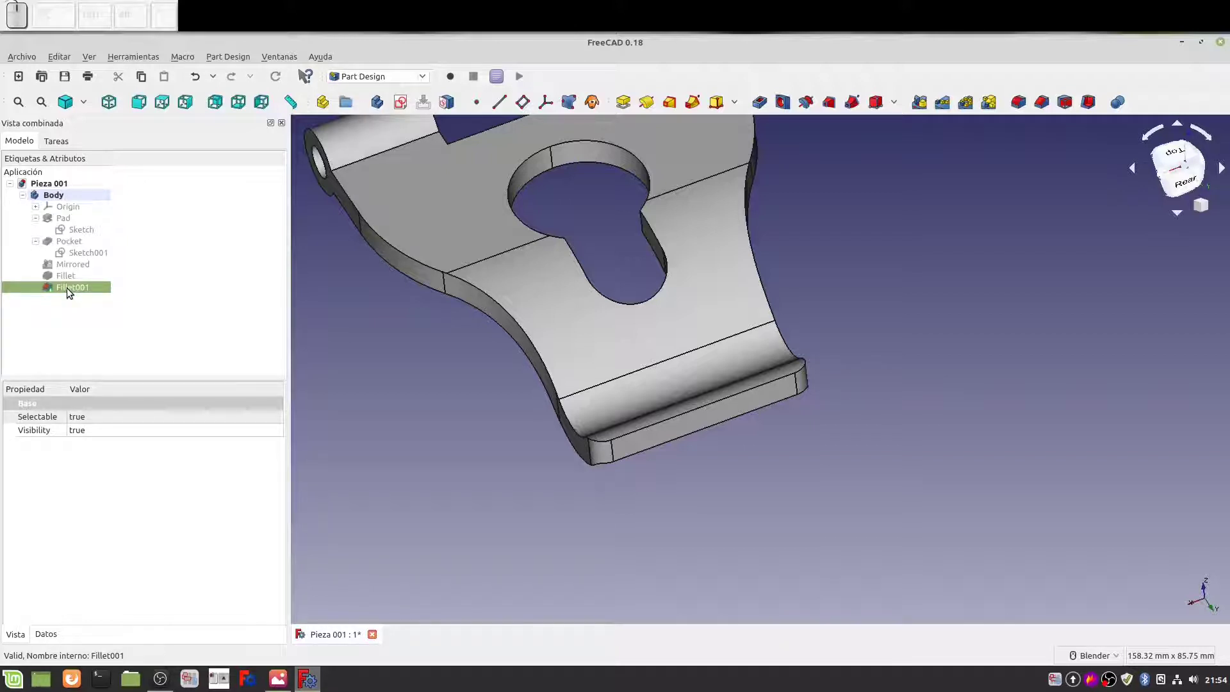
pyautogui.press('Delete')
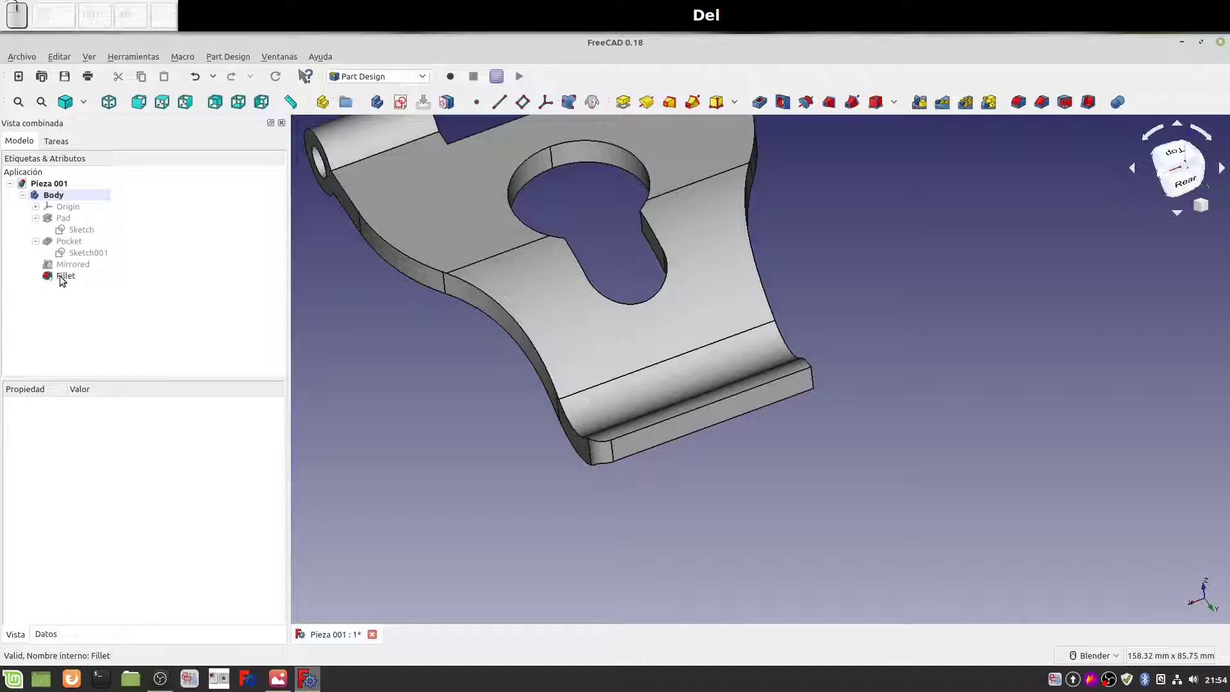
# Reopen the Fillet feature for editing and start adding more edges
pyautogui.click(65, 278)
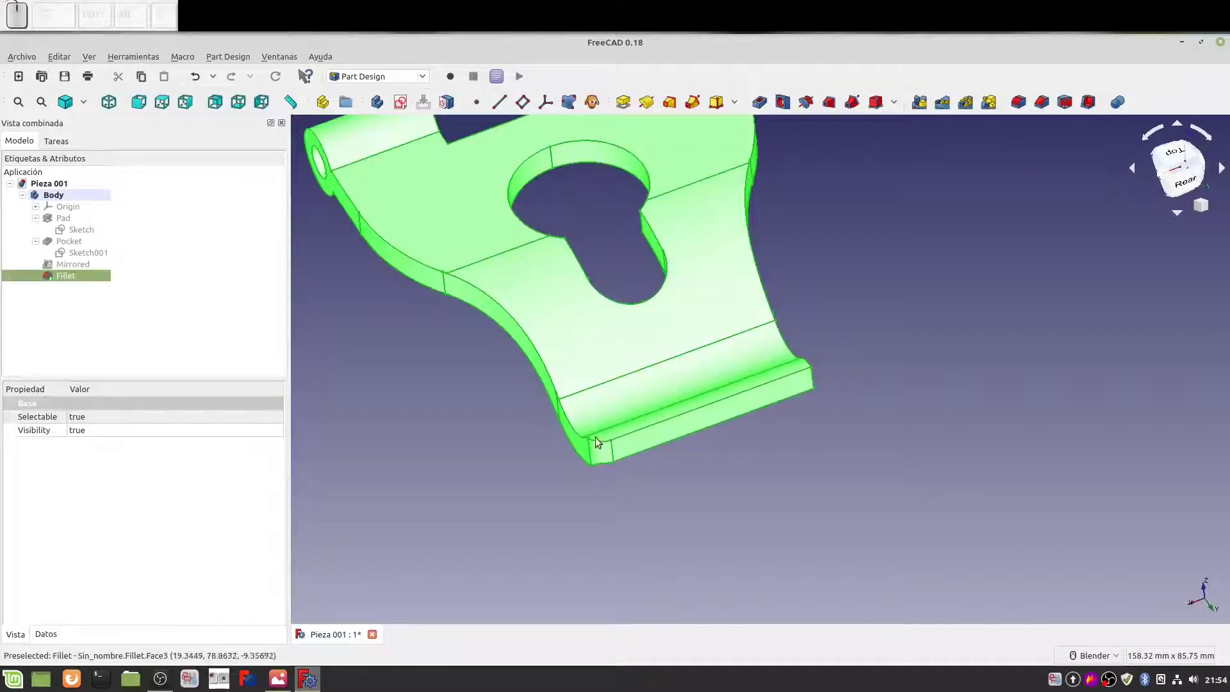
pyautogui.scroll(3)
pyautogui.scroll(-3)
pyautogui.click(70, 280)
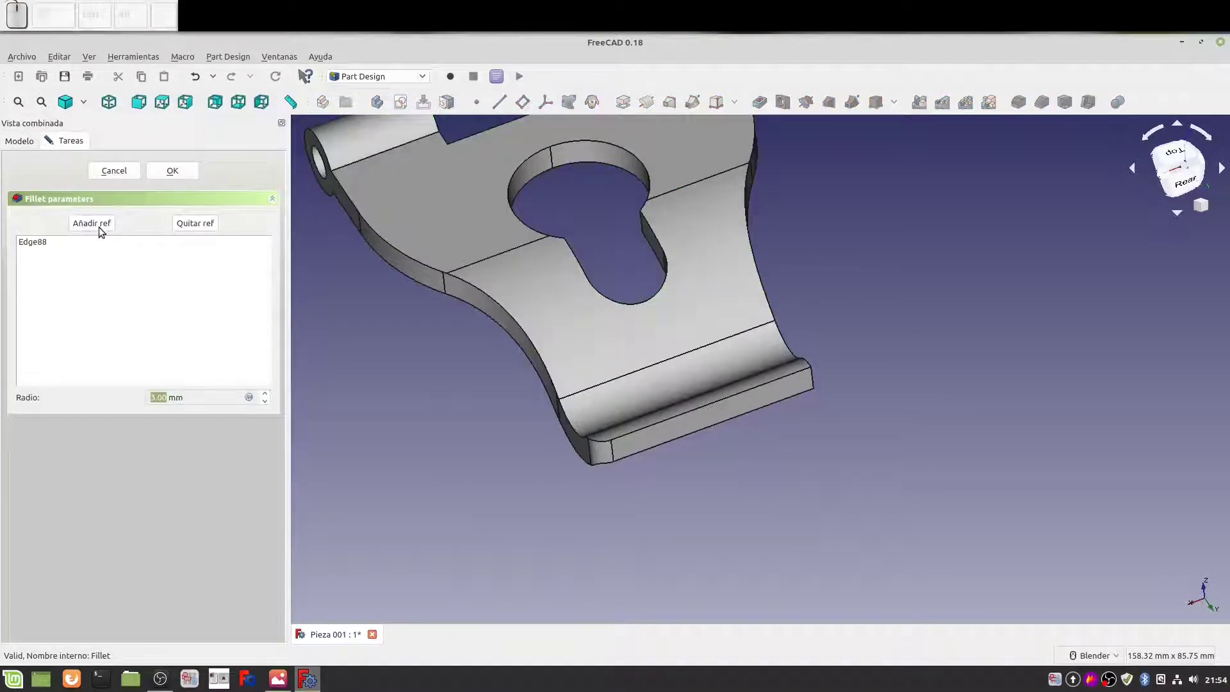
pyautogui.click(102, 228)
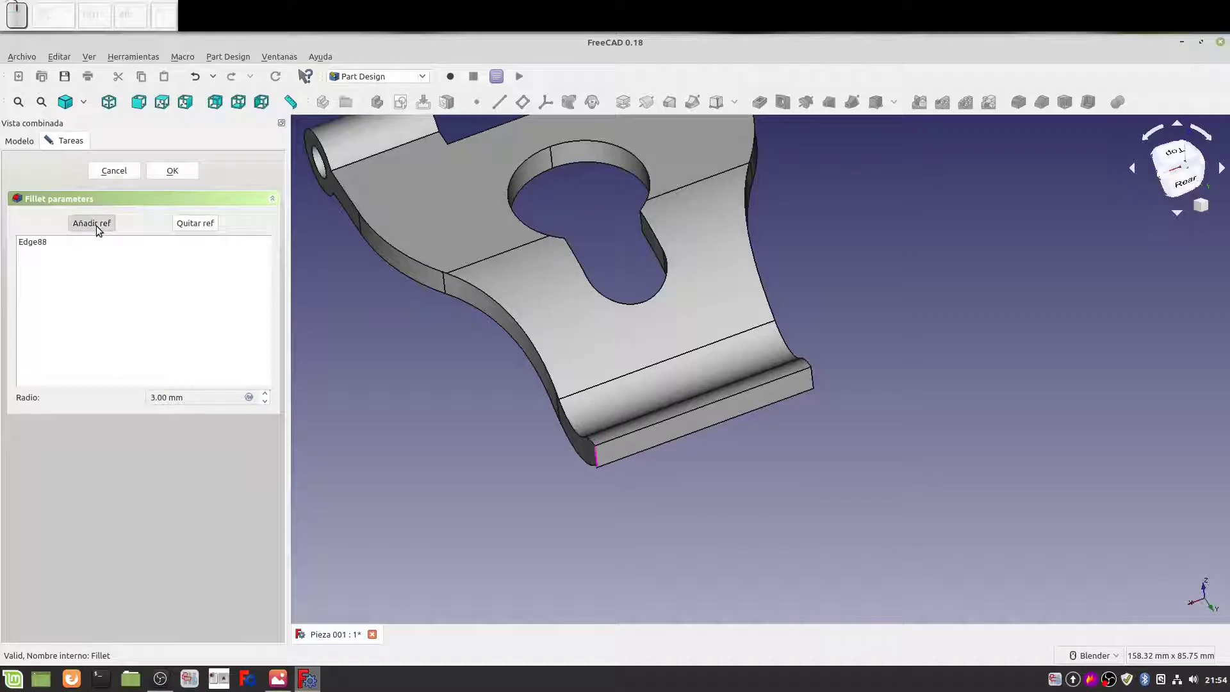
# Add the lip-end edge so the 3 mm fillet rounds Edge88 and Edge81, and confirm
pyautogui.scroll(3)
pyautogui.middleClick(602, 460)
pyautogui.scroll(3)
pyautogui.scroll(-3)
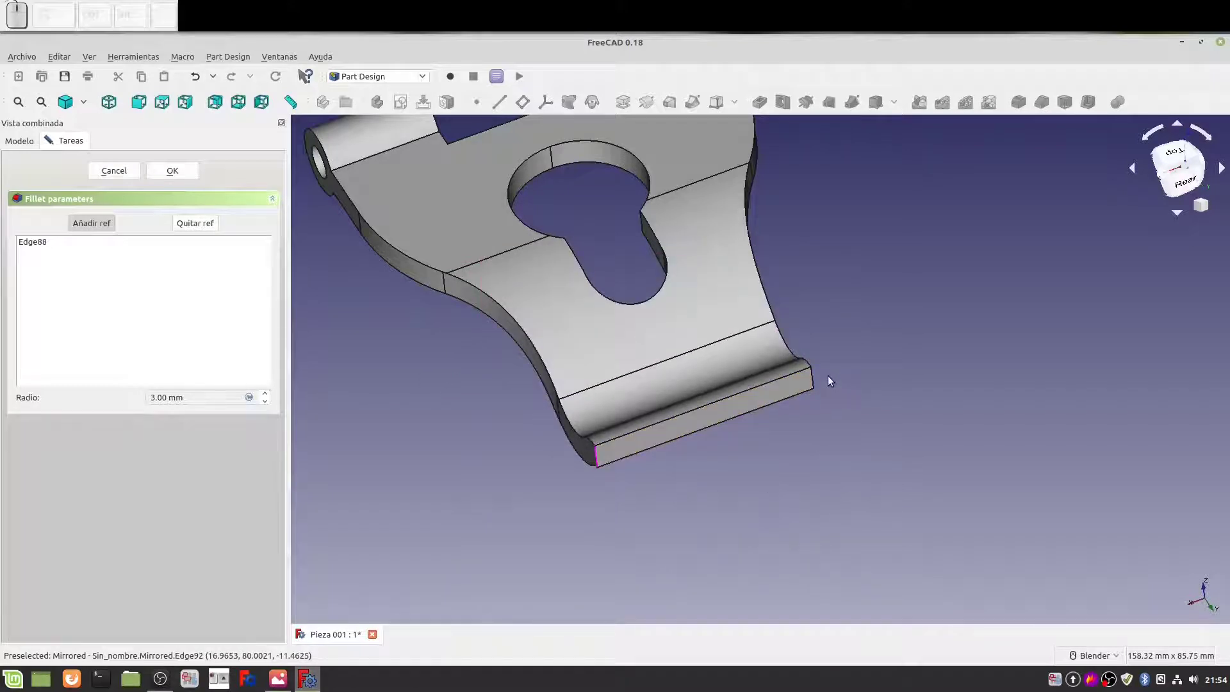
pyautogui.click(817, 376)
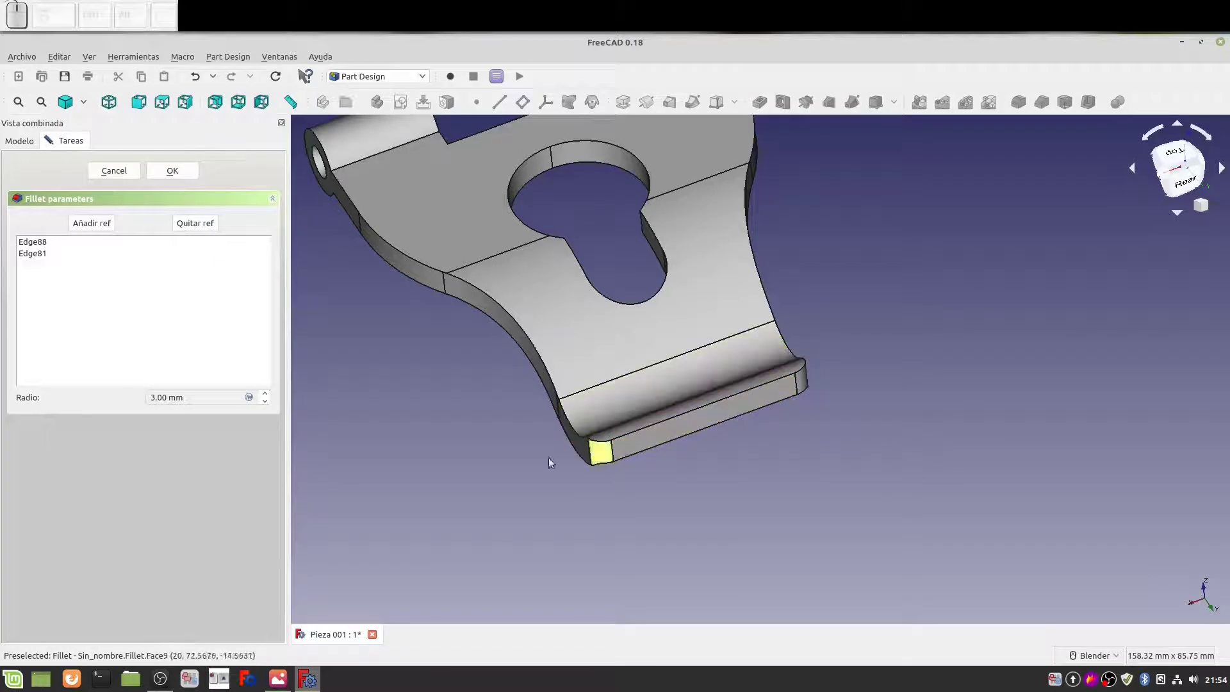
pyautogui.click(42, 238)
pyautogui.click(46, 250)
pyautogui.click(181, 169)
pyautogui.scroll(-3)
# Select the filleted body and switch to the Mesh Design workbench
pyautogui.moveTo(543, 430); pyautogui.dragTo(641, 399)
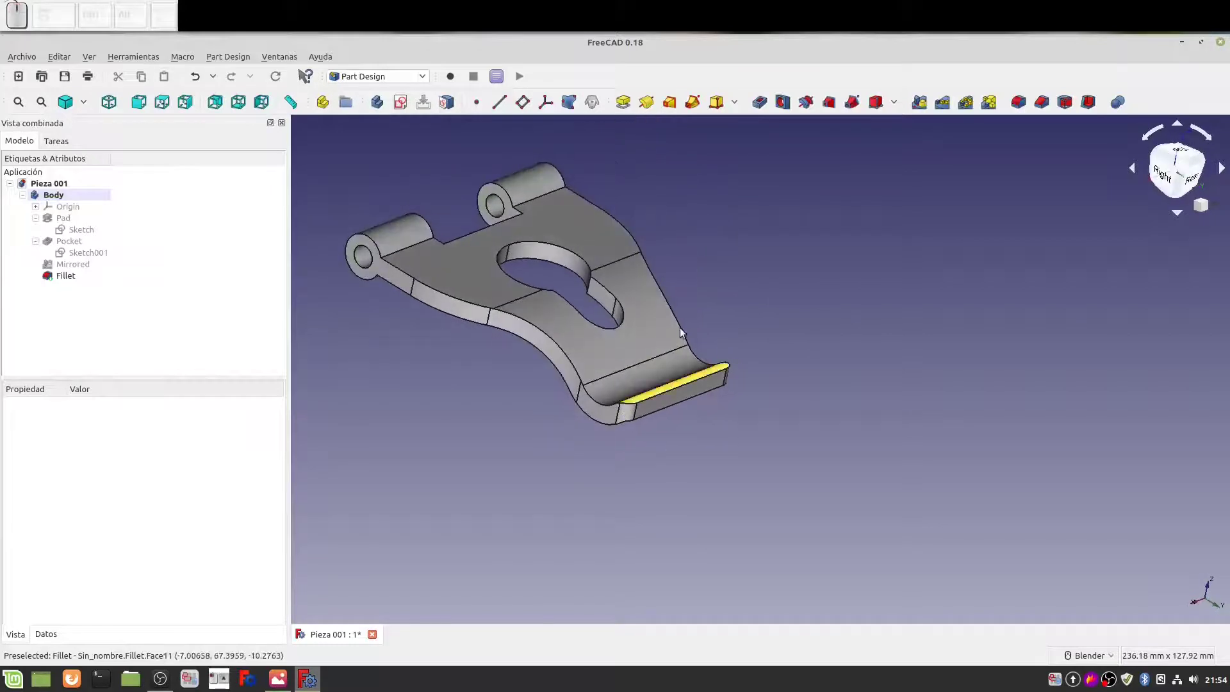
pyautogui.moveTo(690, 288); pyautogui.dragTo(899, 250)
pyautogui.moveTo(892, 243); pyautogui.dragTo(747, 325)
pyautogui.moveTo(746, 325); pyautogui.dragTo(846, 382)
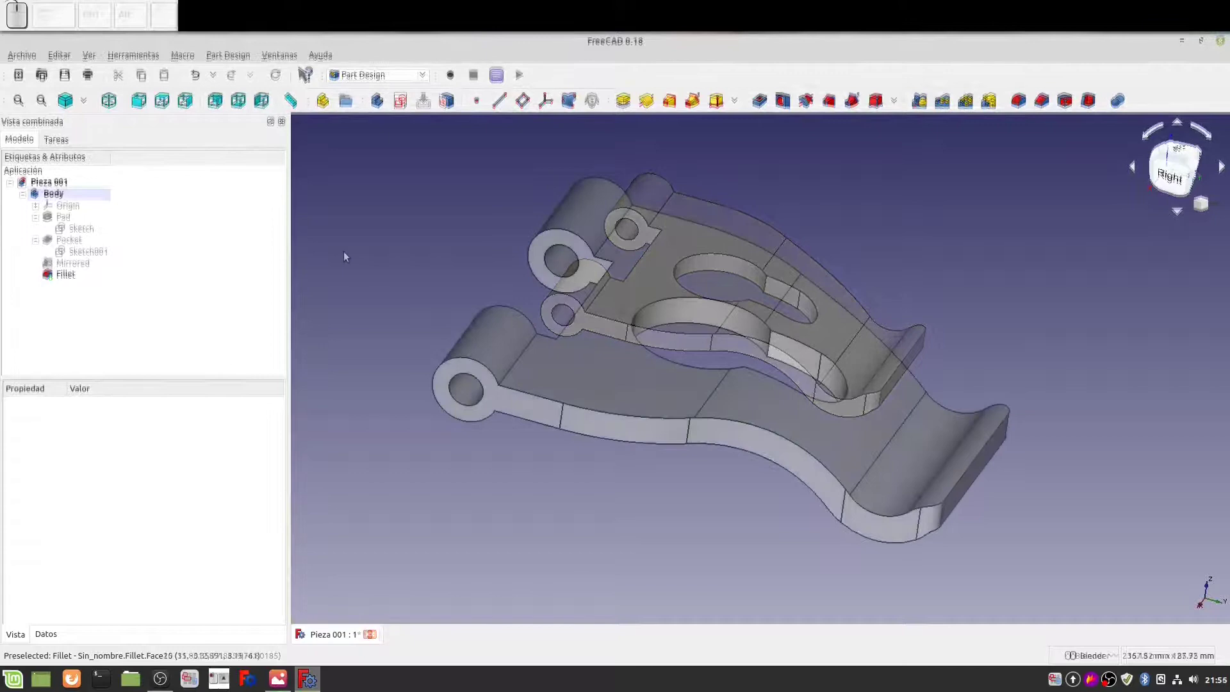
pyautogui.click(71, 276)
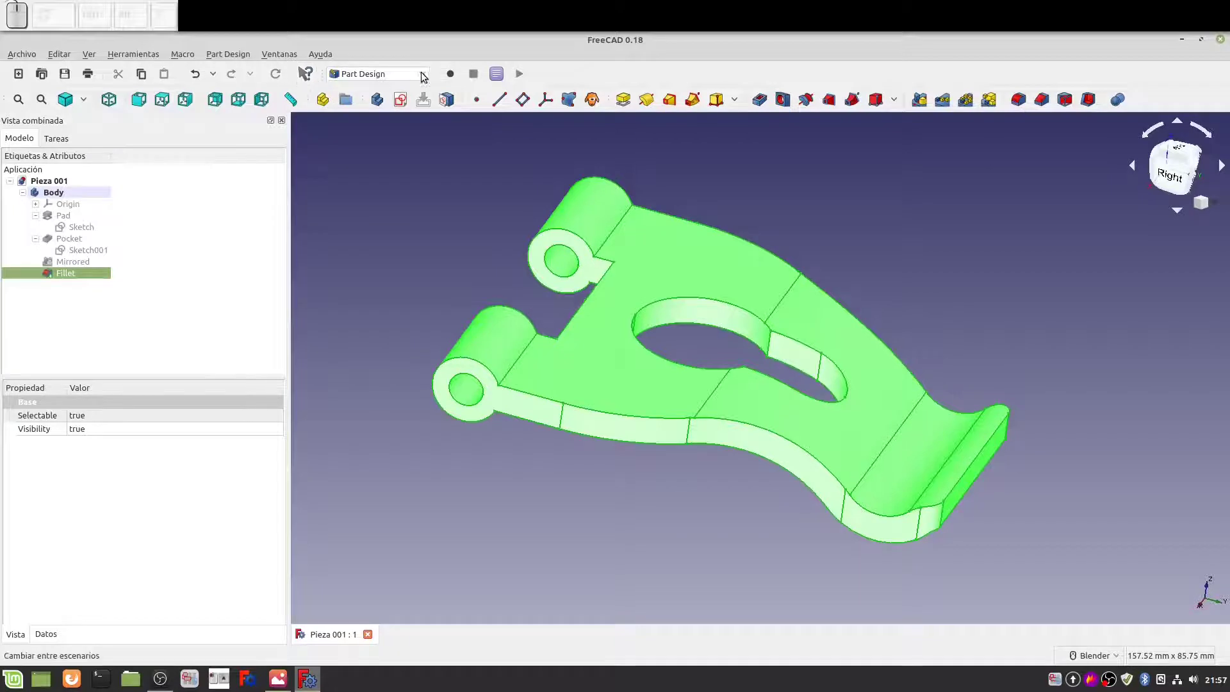
pyautogui.click(428, 71)
pyautogui.click(353, 114)
# Start a tessellation of the filleted body from the Malla menu with Netgen chosen
pyautogui.click(70, 269)
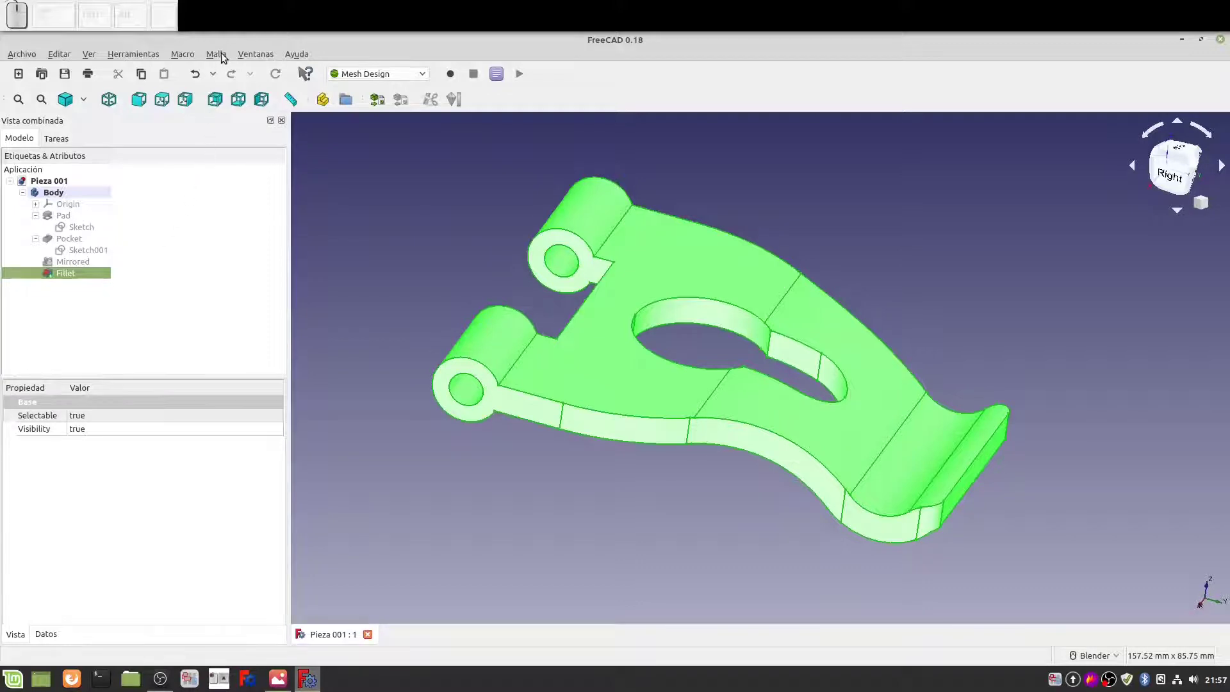
pyautogui.click(226, 51)
pyautogui.click(245, 98)
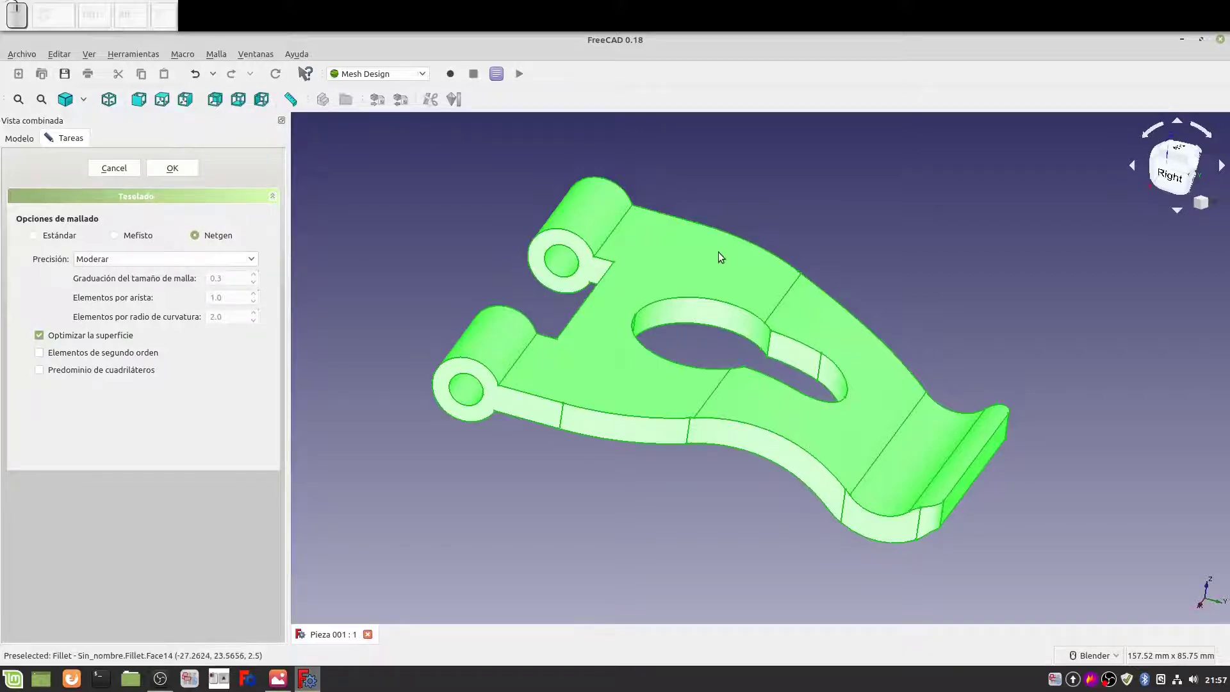
# View the bracket from the right and zoom in on the curved face
pyautogui.press('KP_3')
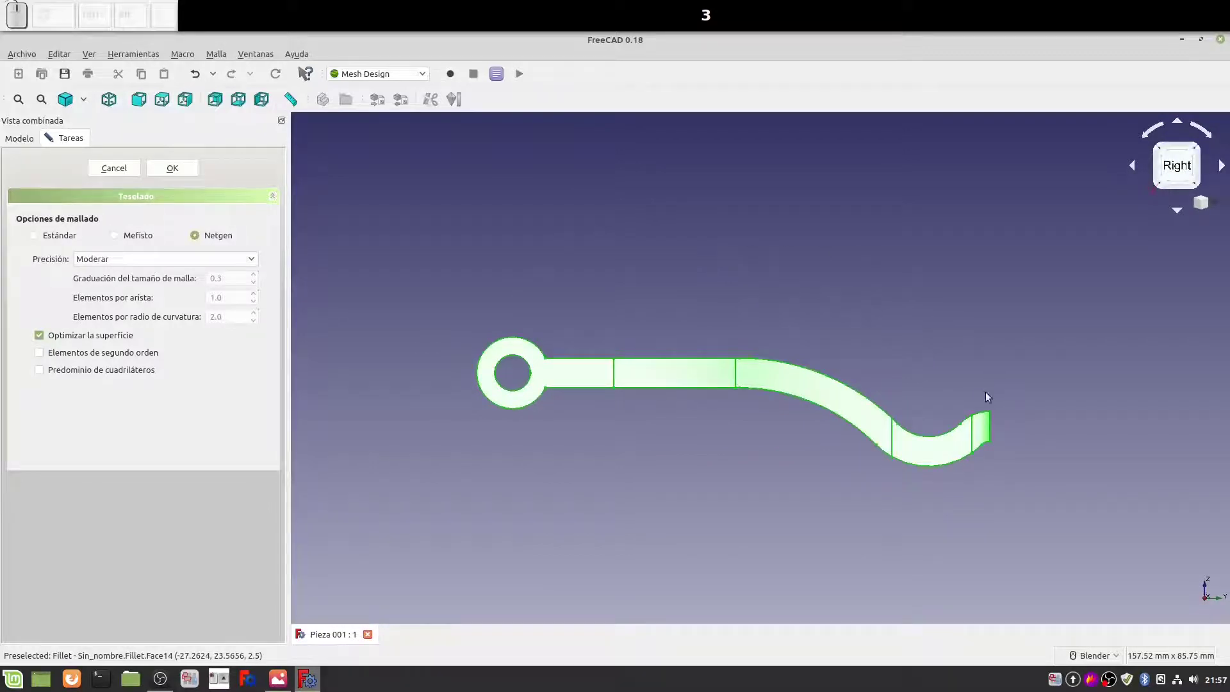
pyautogui.middleClick(1009, 459)
pyautogui.scroll(3)
pyautogui.middleClick(684, 410)
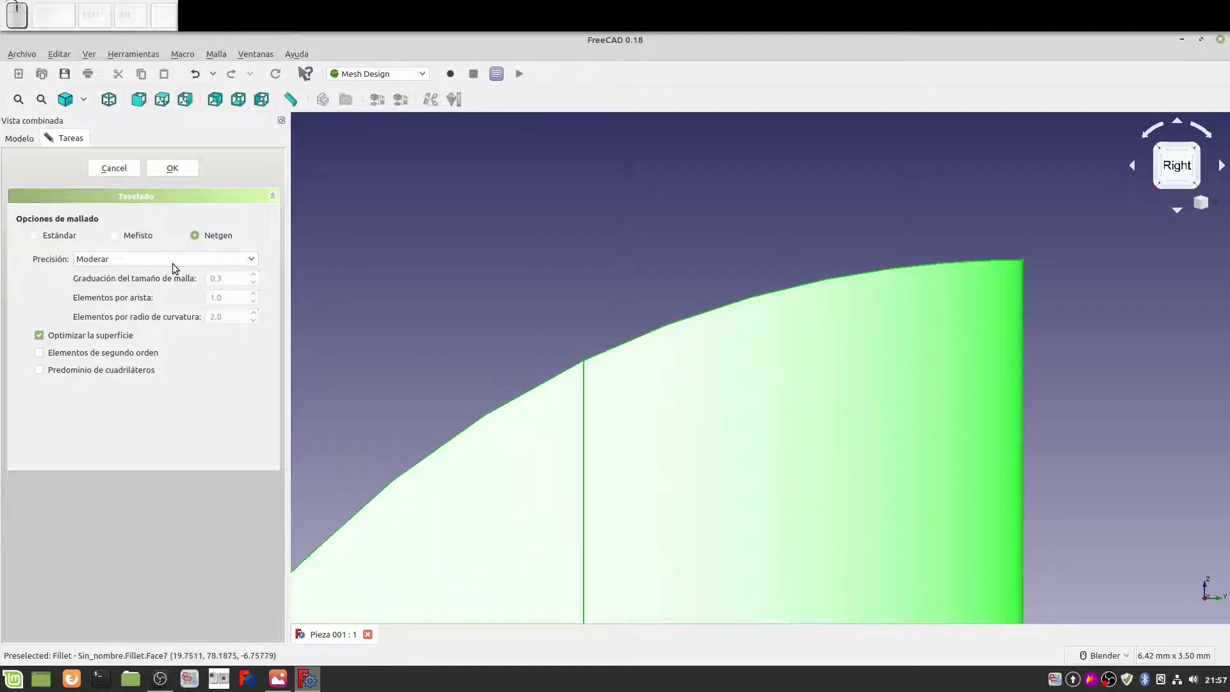
# Generate a user-defined Netgen mesh: grading 0.1, 8 elements per edge and per curvature radius
pyautogui.click(254, 256)
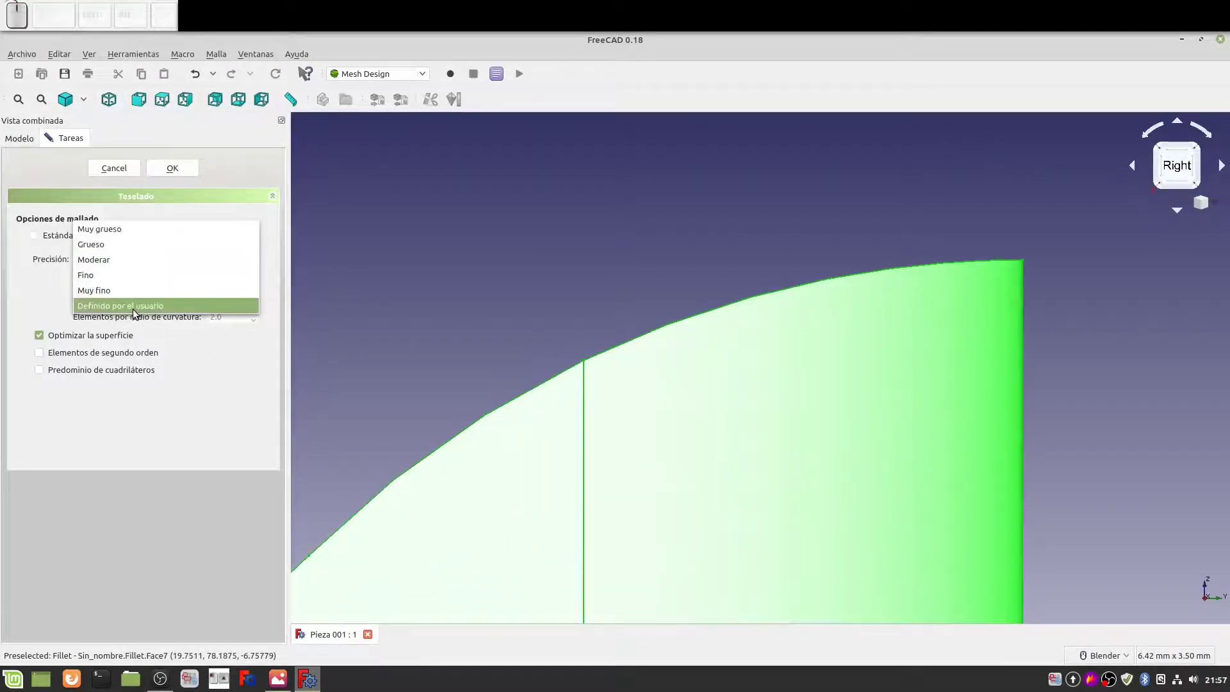
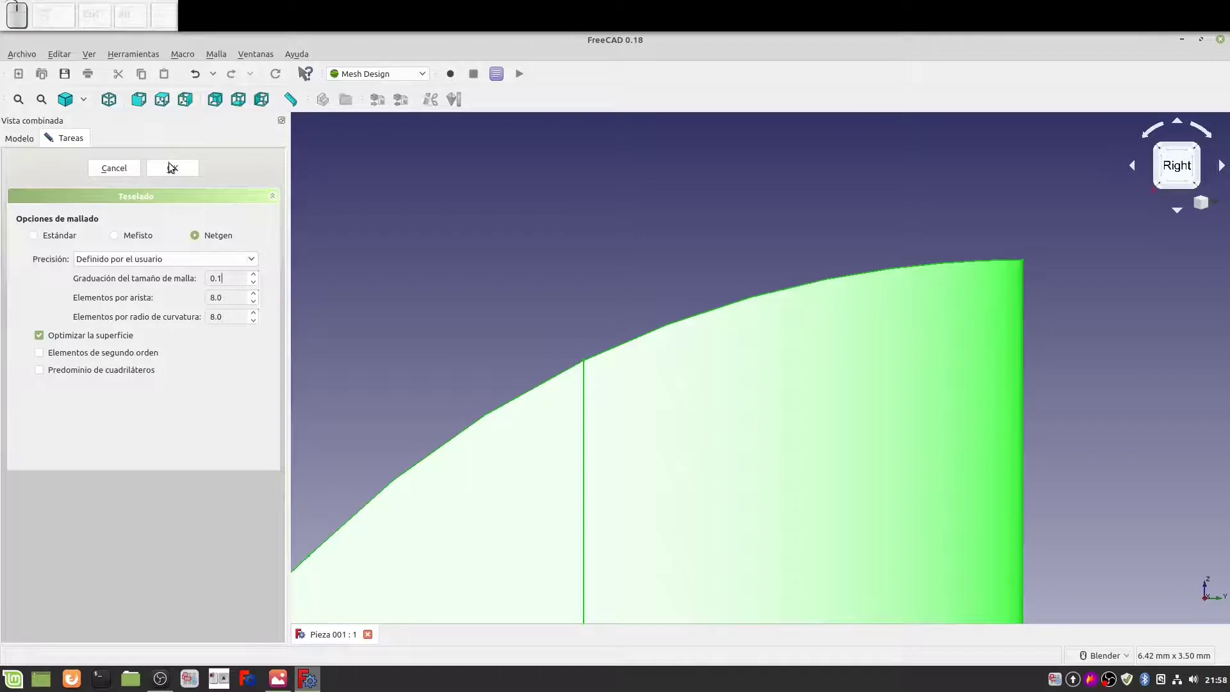
pyautogui.click(174, 169)
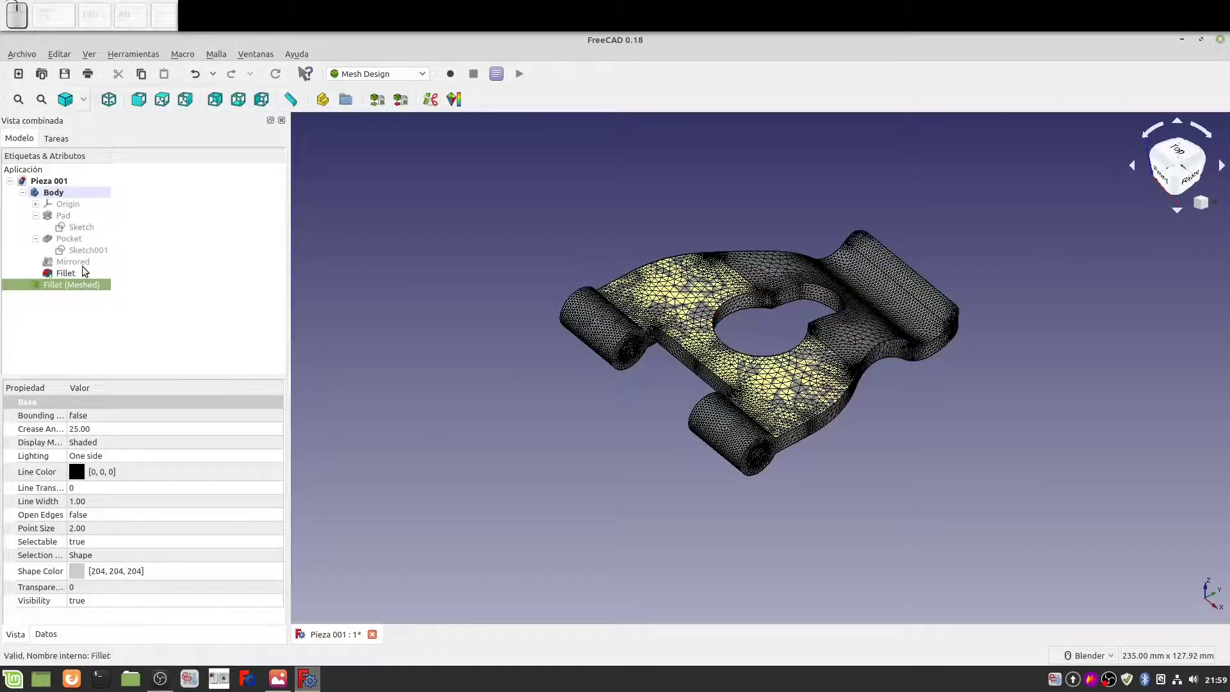
# Hide the Fillet solid and select the Fillet (Meshed) object
pyautogui.click(72, 280)
pyautogui.press('space')
pyautogui.click(73, 287)
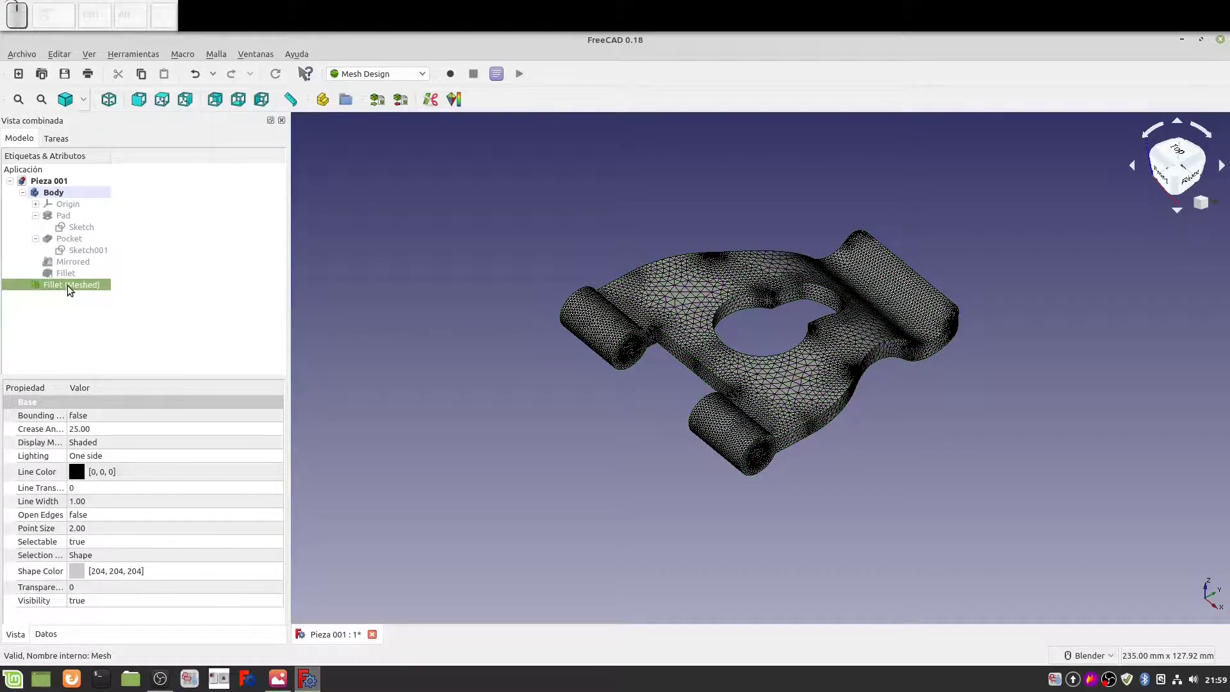
# Export Fillet (Meshed) via Exportar malla... as a binary STL file
pyautogui.rightClick(73, 288)
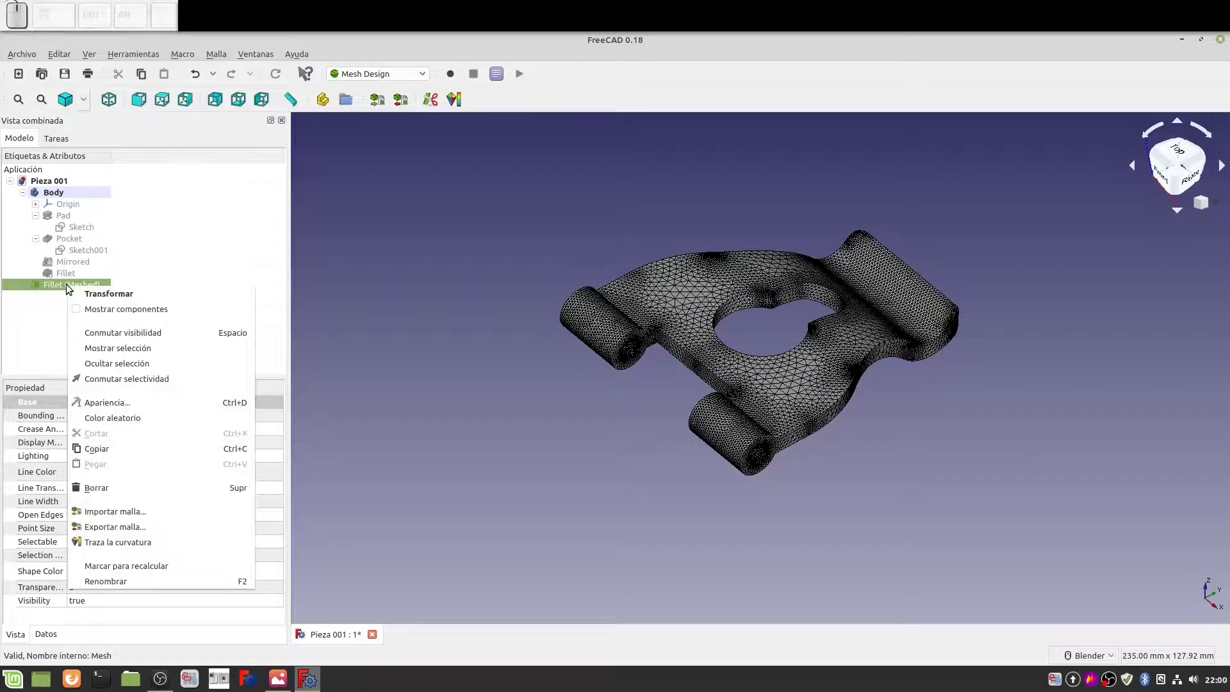
pyautogui.click(115, 523)
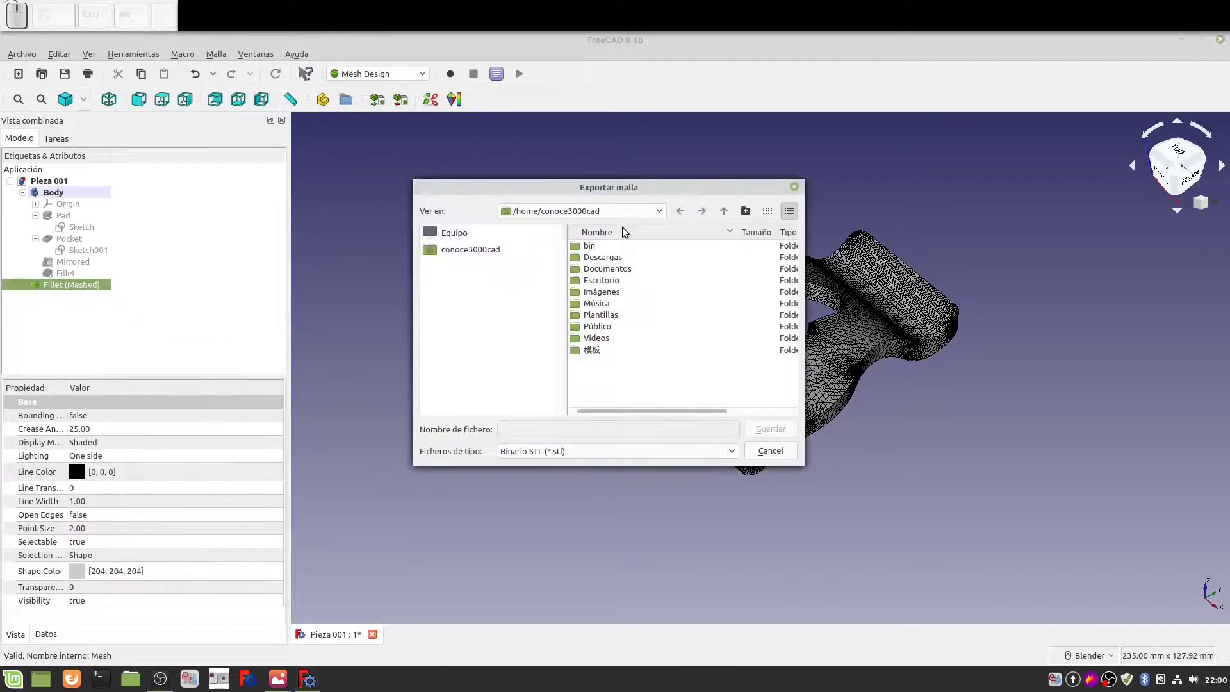
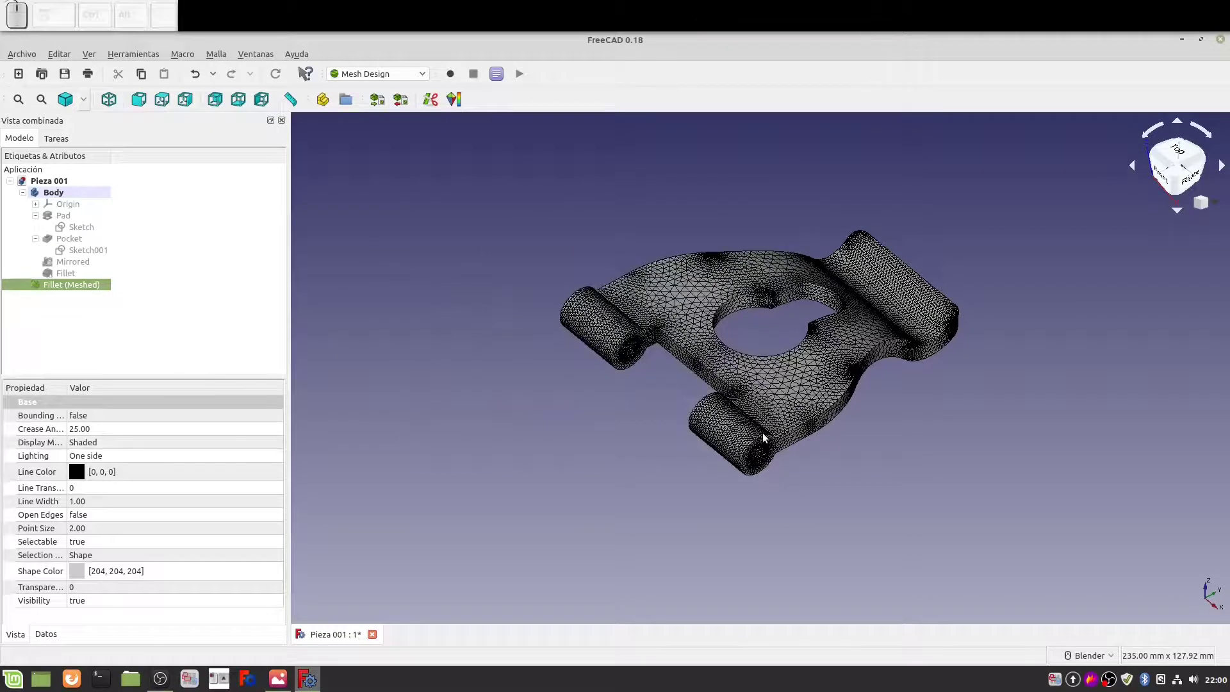
# Show the mesh plainly shaded (Como es) without triangle lines and turn the view
pyautogui.click(87, 101)
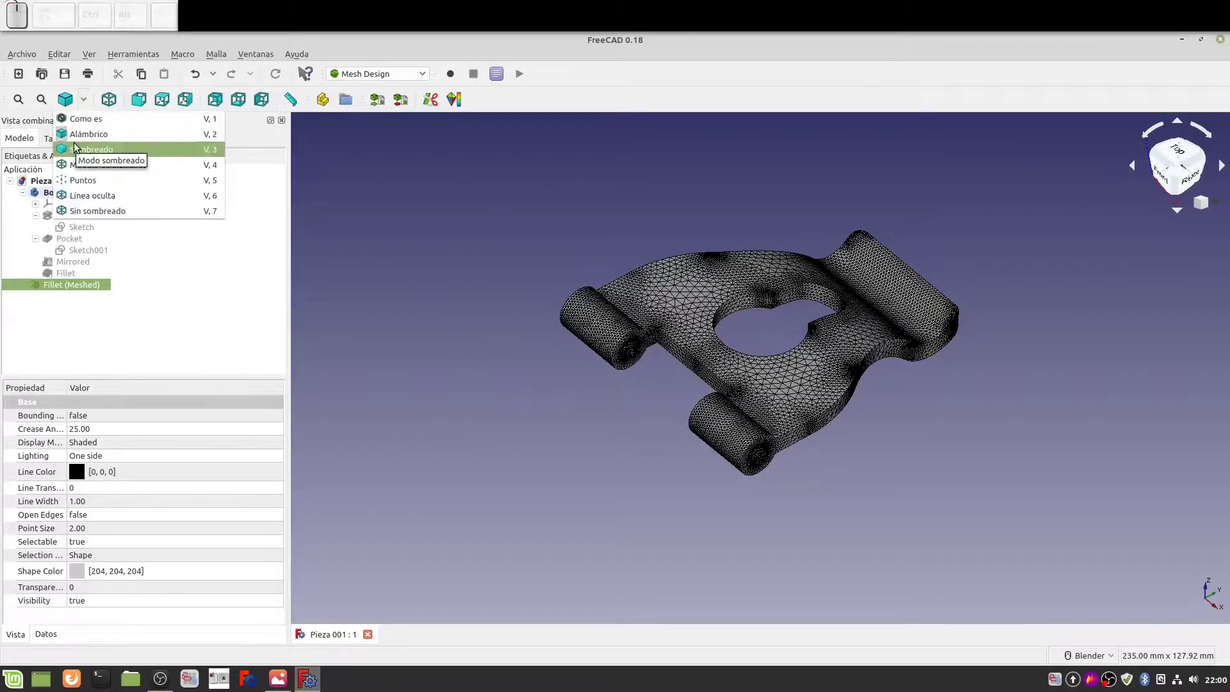
pyautogui.click(79, 150)
pyautogui.click(91, 102)
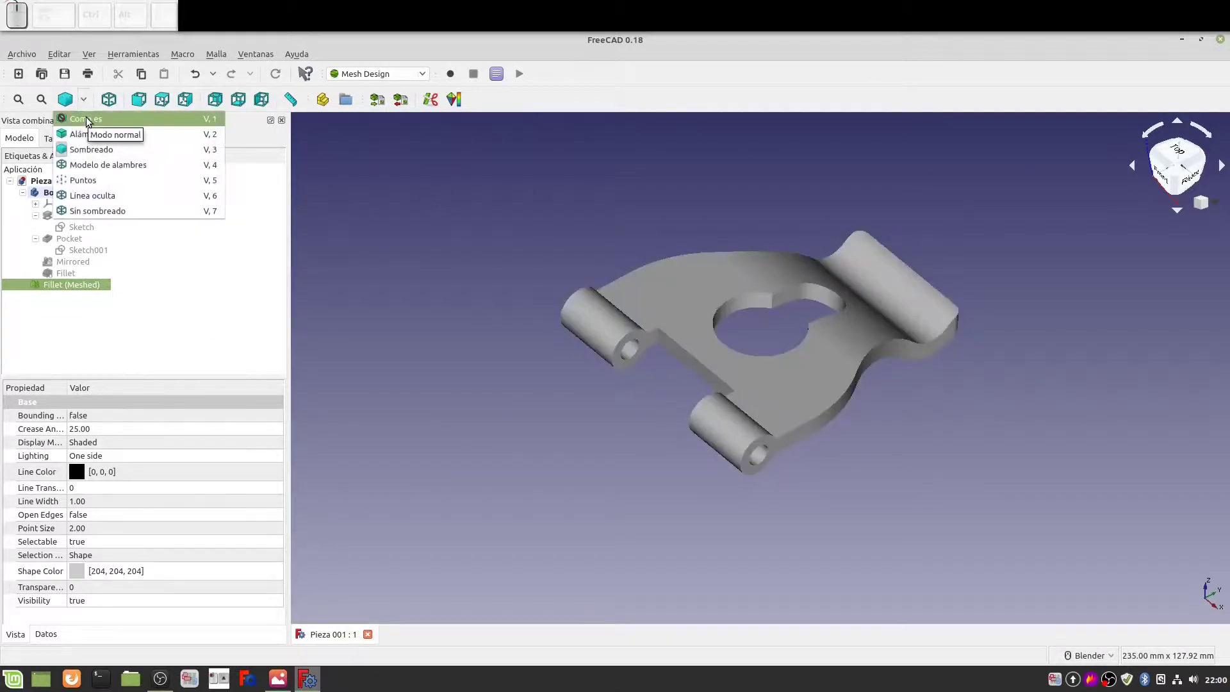
pyautogui.click(90, 115)
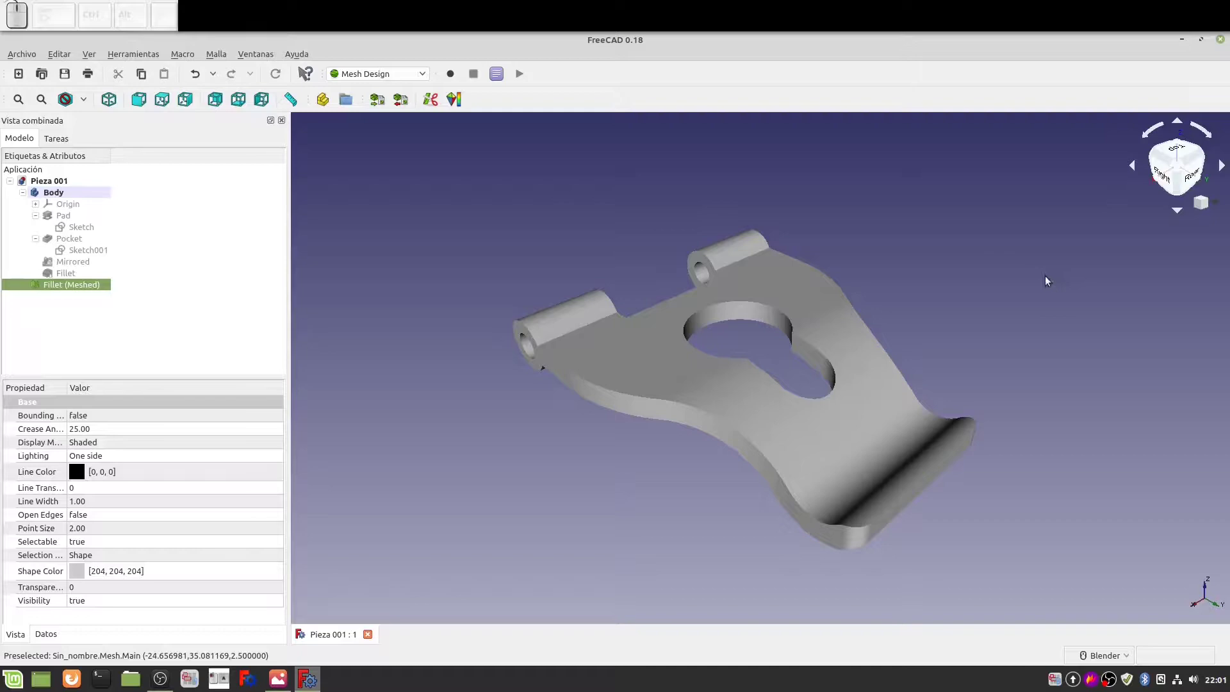
# Make the original Fillet solid visible again
pyautogui.click(76, 277)
pyautogui.press('space')
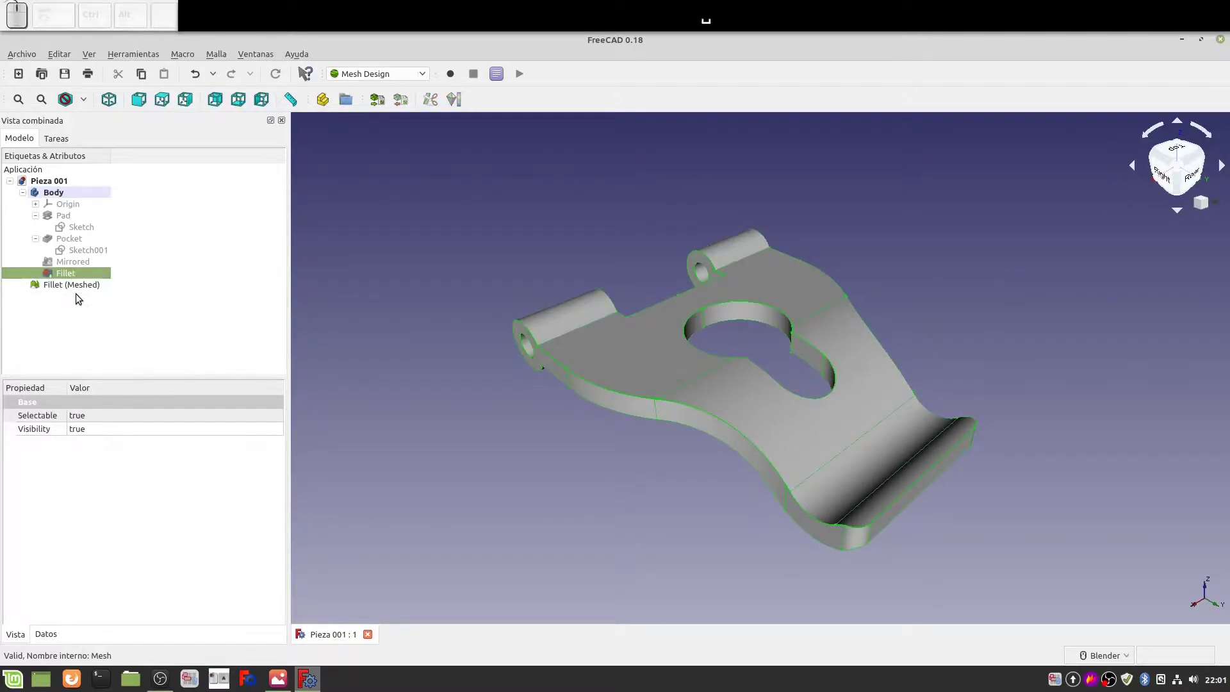